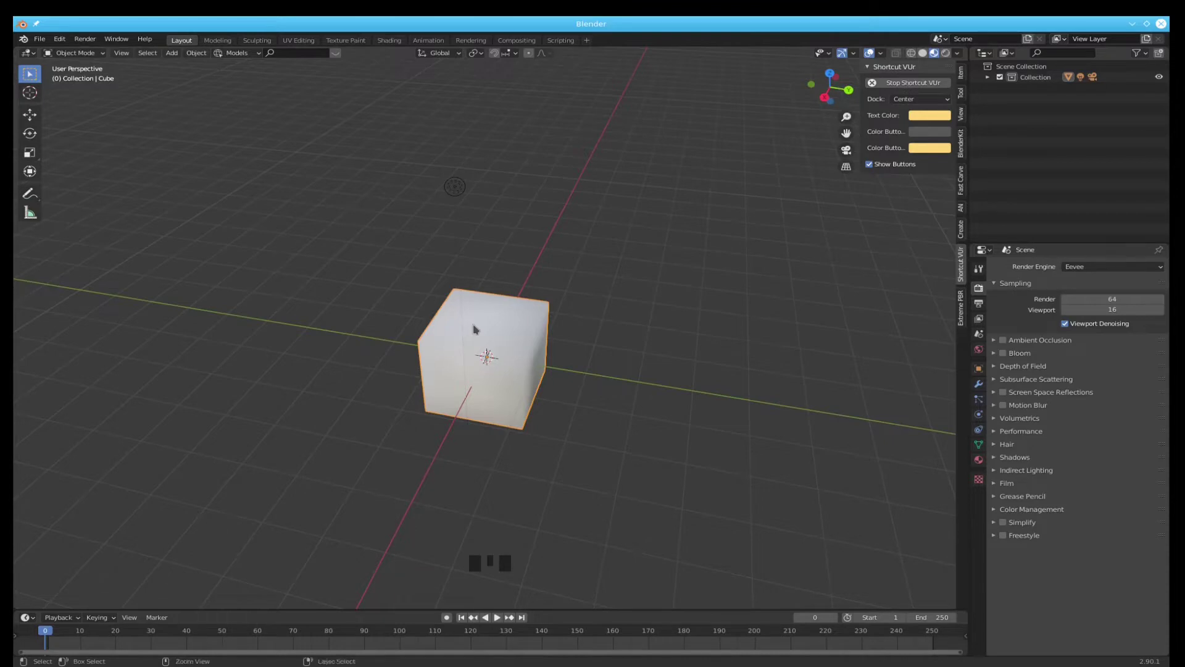
# - Begin opening the saved female avatar blend file in place of the default scene
pyautogui.press('ctrl+o')
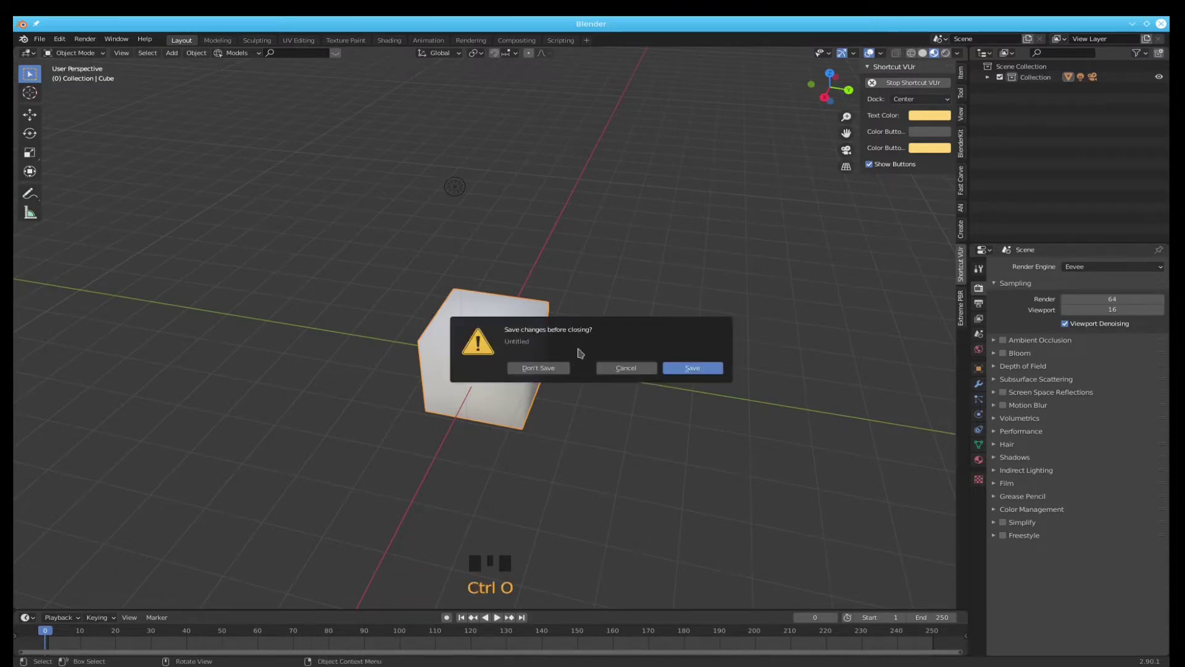
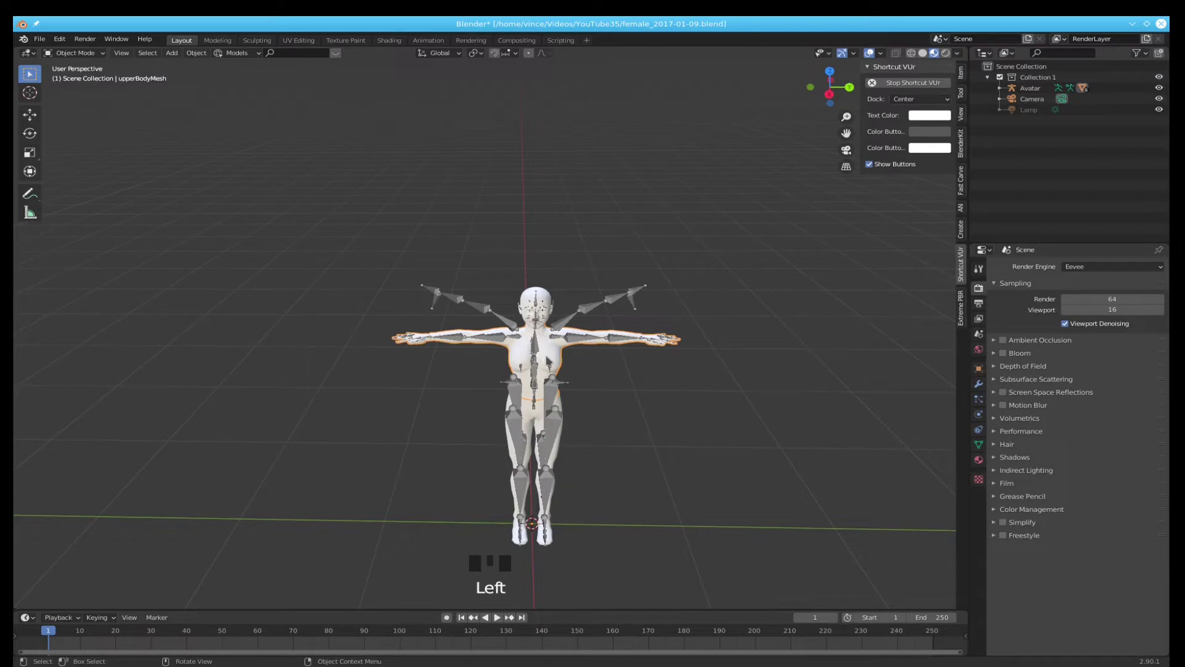
# - Hide the add-on sidebar and select every object in the scene
pyautogui.press('n')
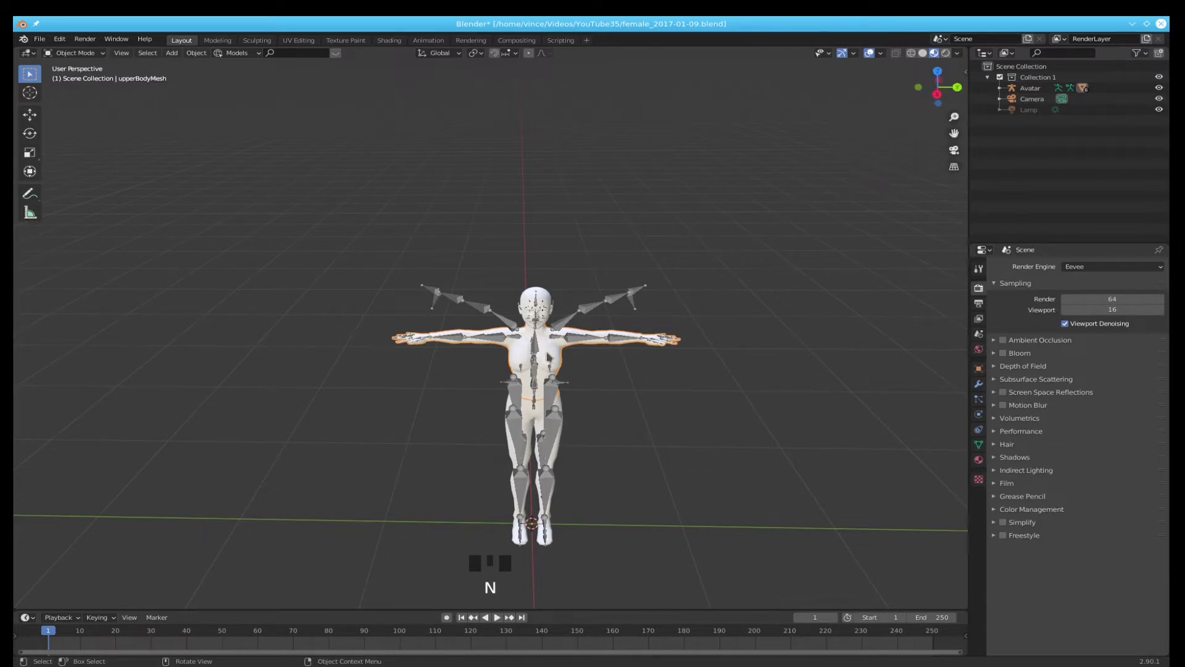
pyautogui.press('ctrl+i')
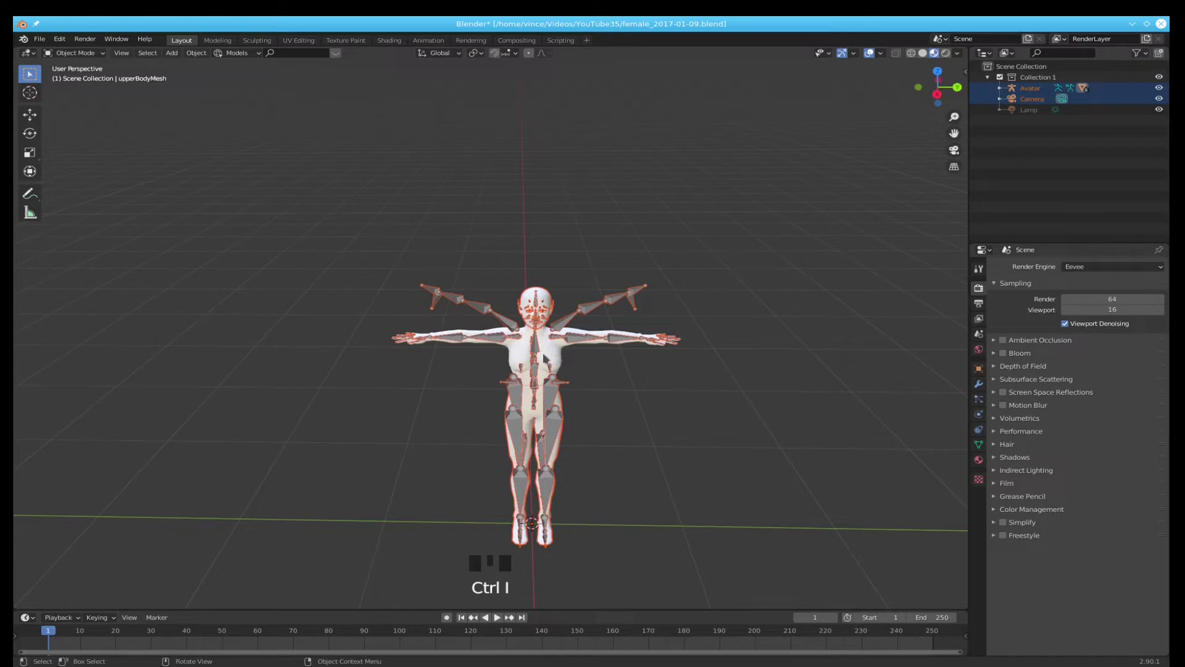
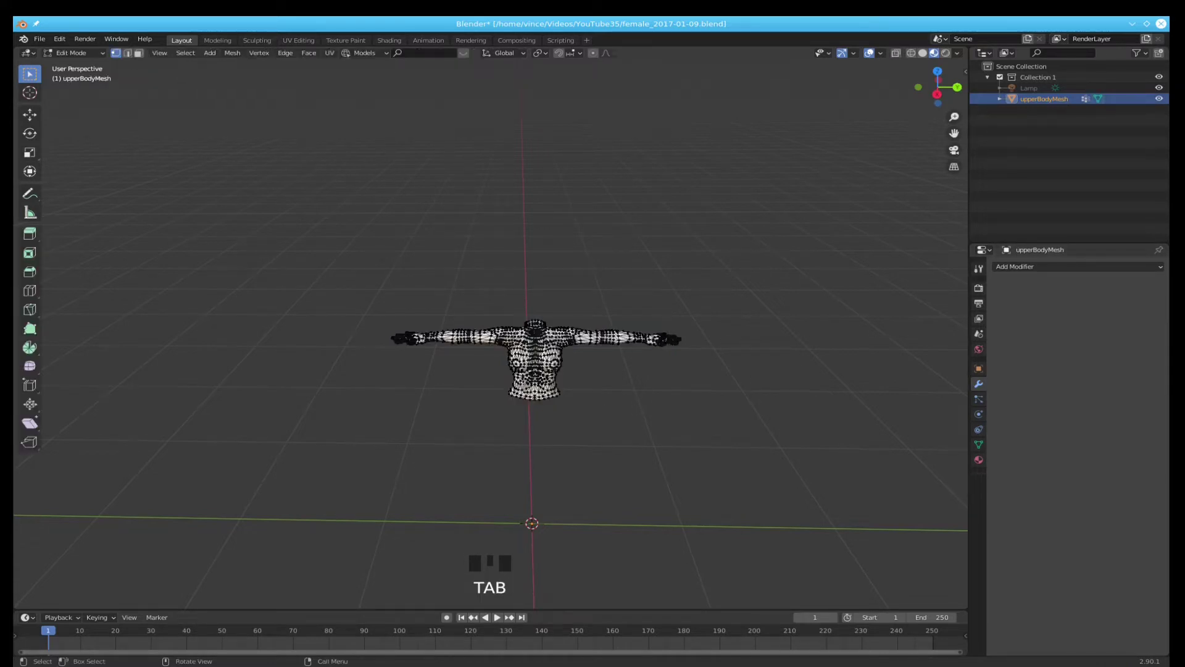
# - Rotate the whole mesh 90° on X to stand upright in front view, then return to object mode
pyautogui.press('a')
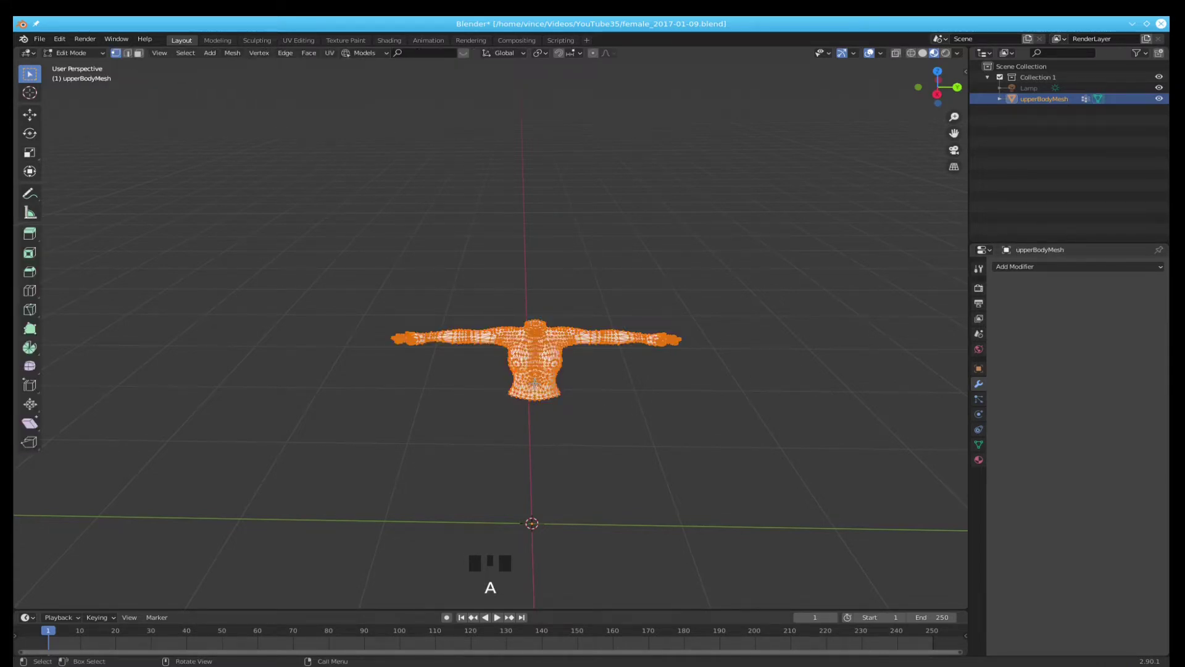
pyautogui.press('KP_1')
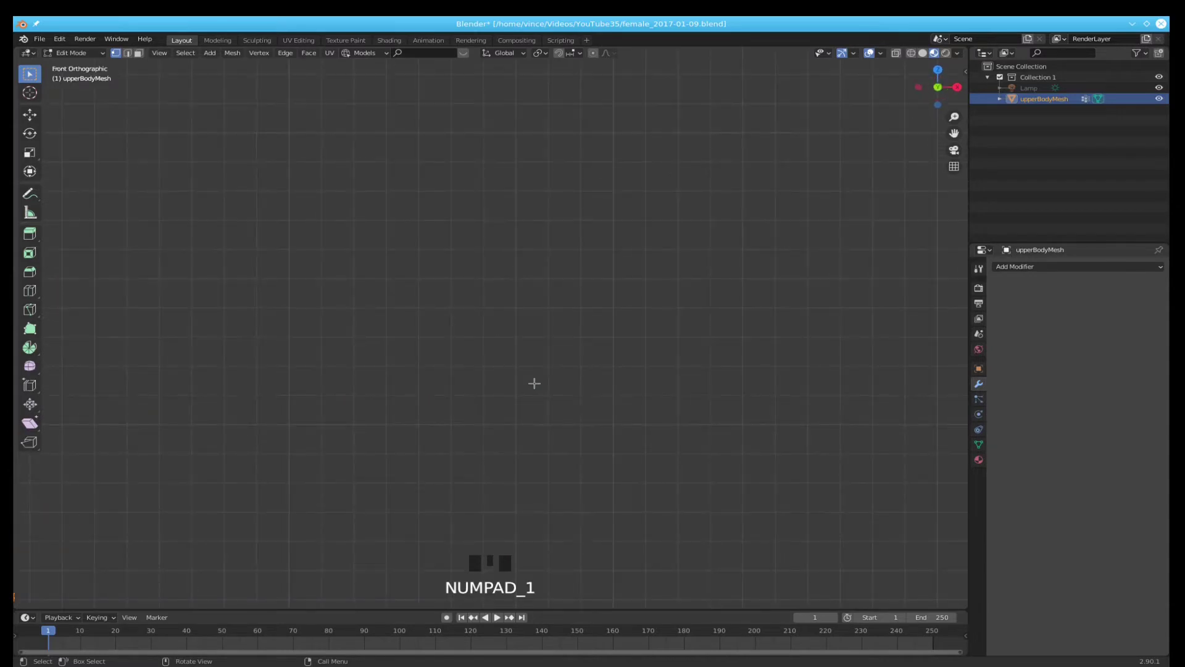
pyautogui.press('KP_Decimal')
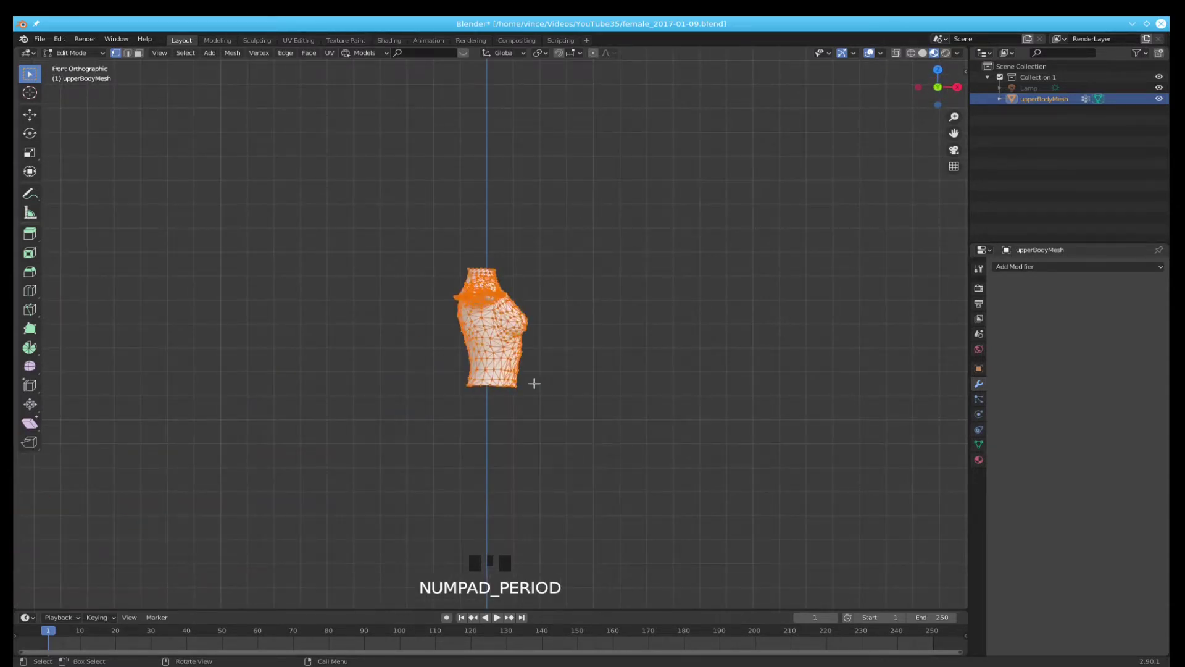
pyautogui.press('r')
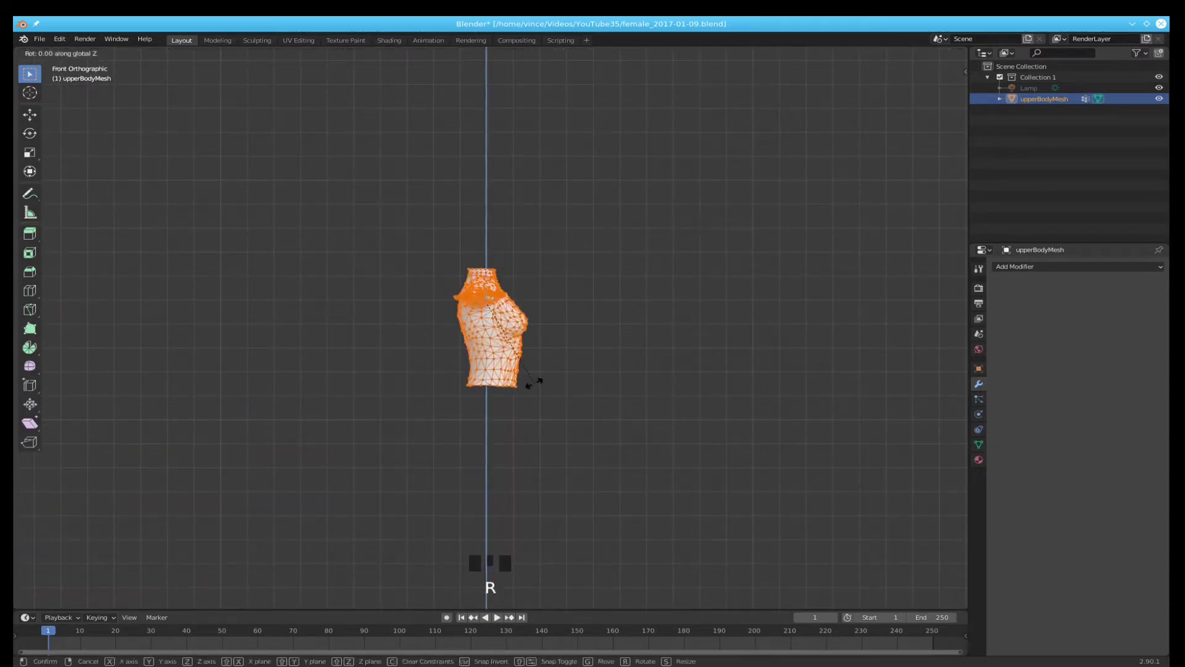
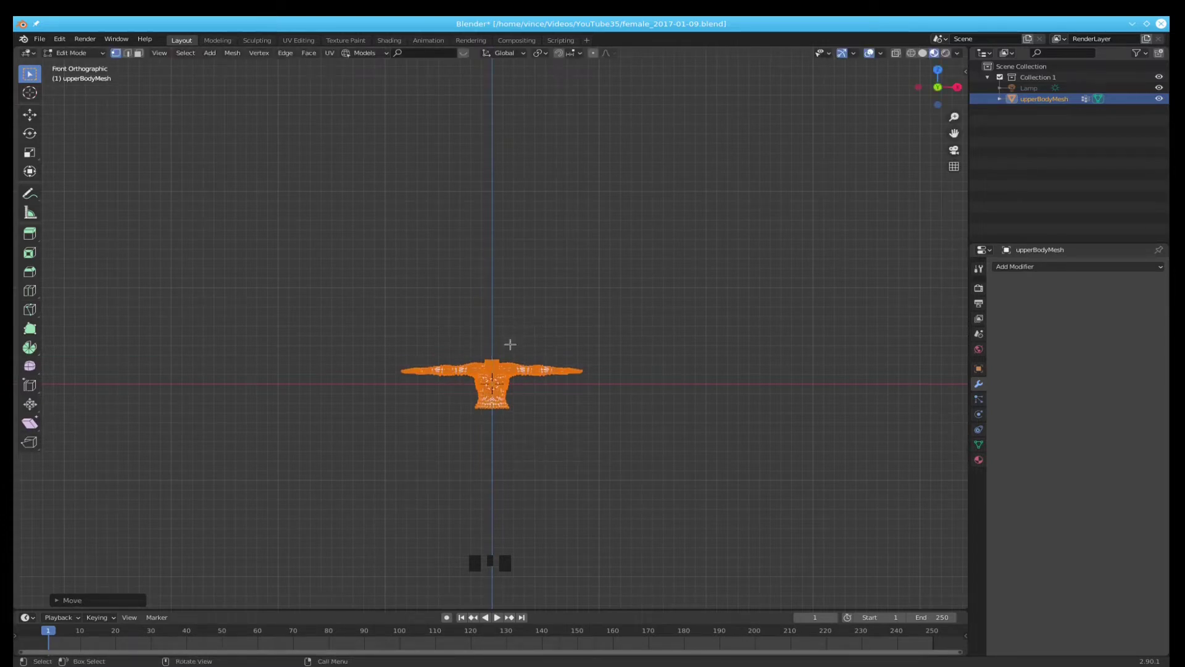
pyautogui.press('Tab')
# - Frame the torso and start saving the scene as a new file, youtube.blend
pyautogui.scroll(3)
pyautogui.press('KP_Decimal')
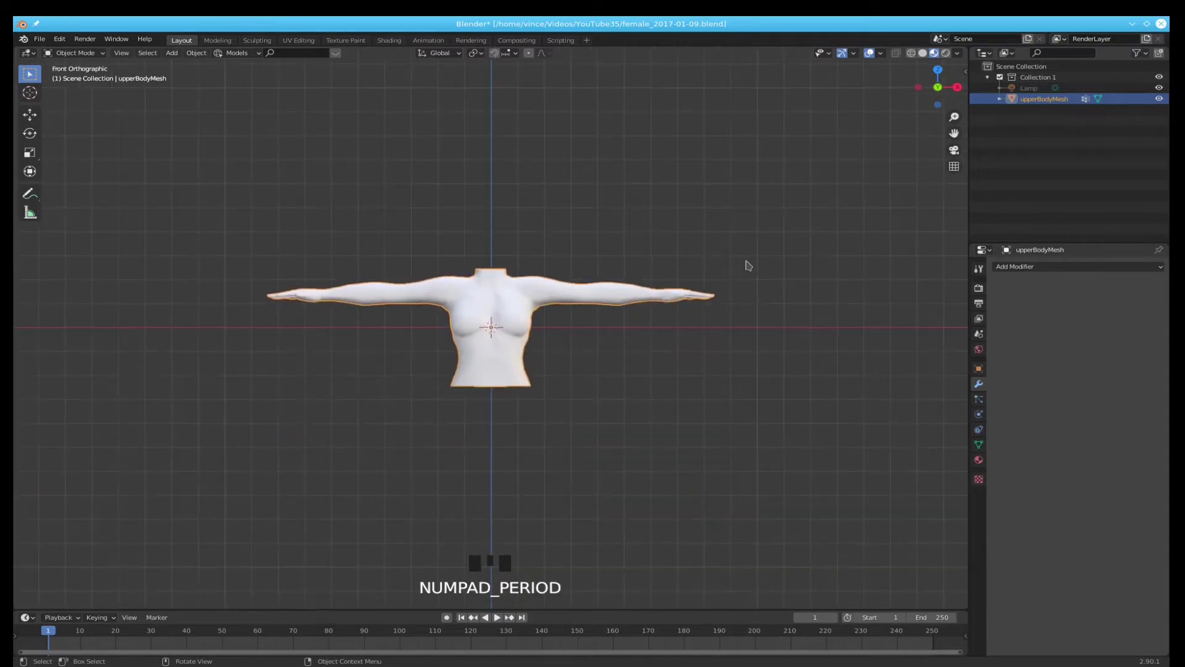
pyautogui.press('ctrl+shift+s')
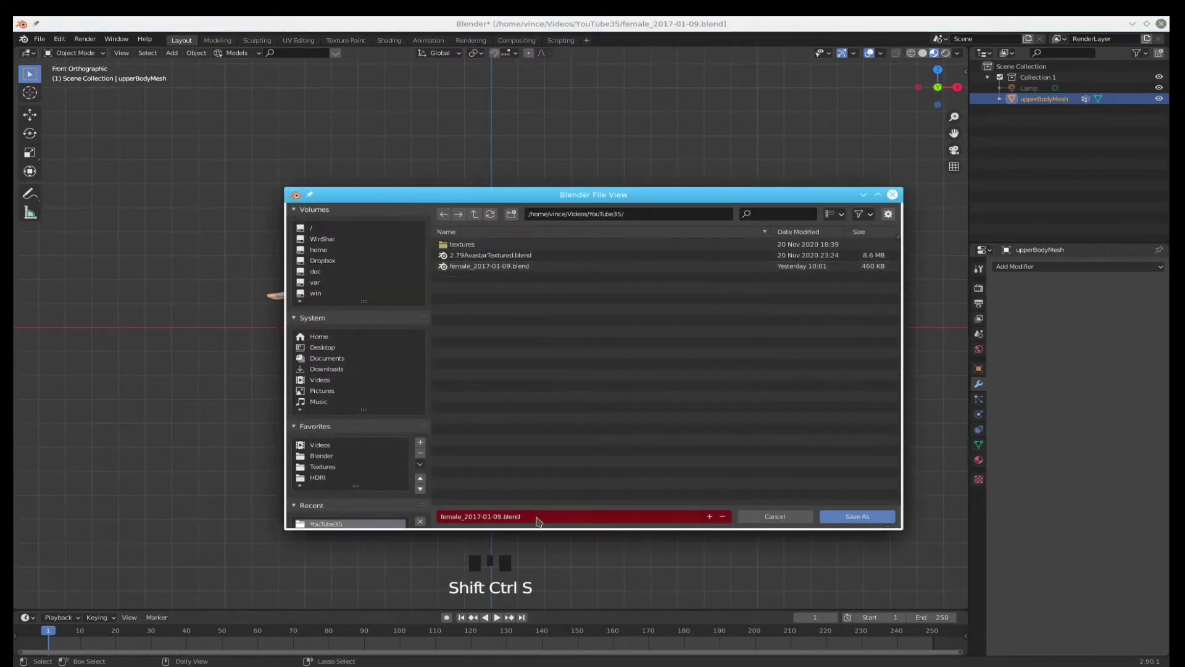
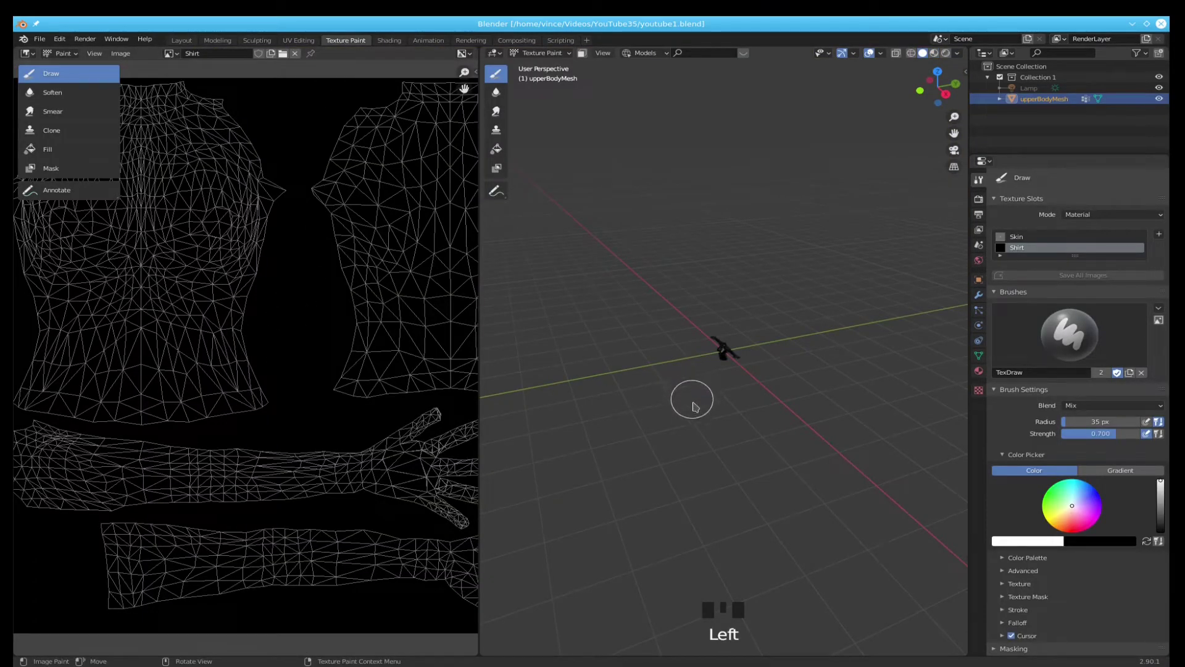
# - Show the viewport sidebar with the torso's transform details for texture painting
pyautogui.press('n')
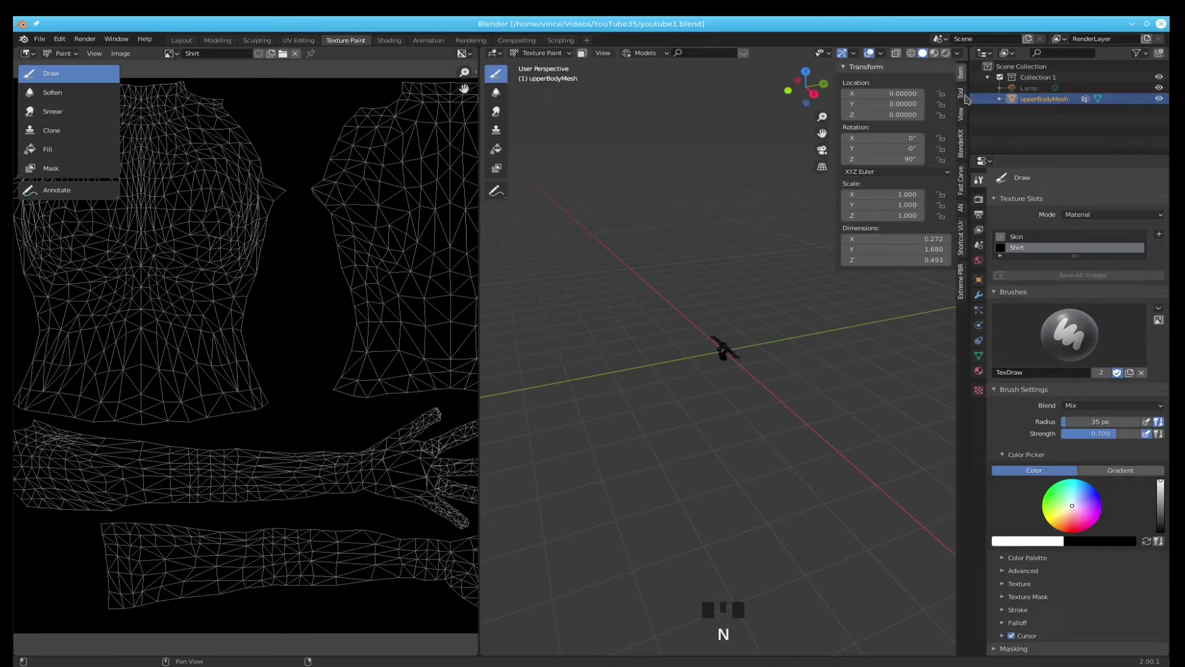
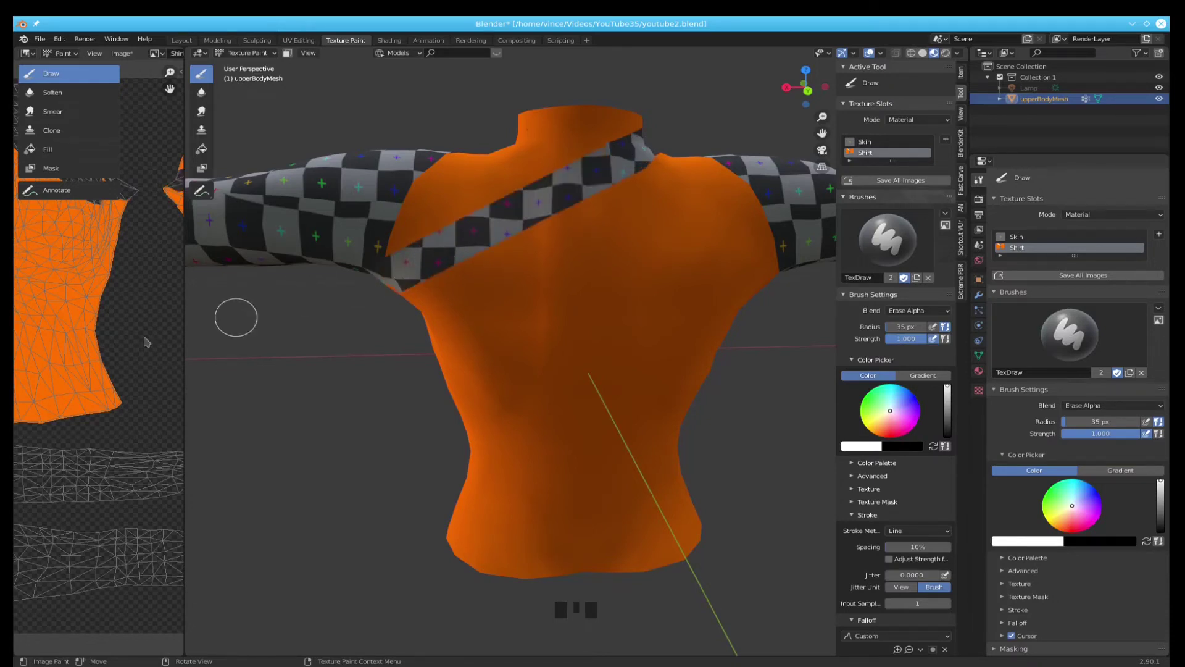
# - Zoom out while erasing the diagonal band across the chest
pyautogui.scroll(-3)
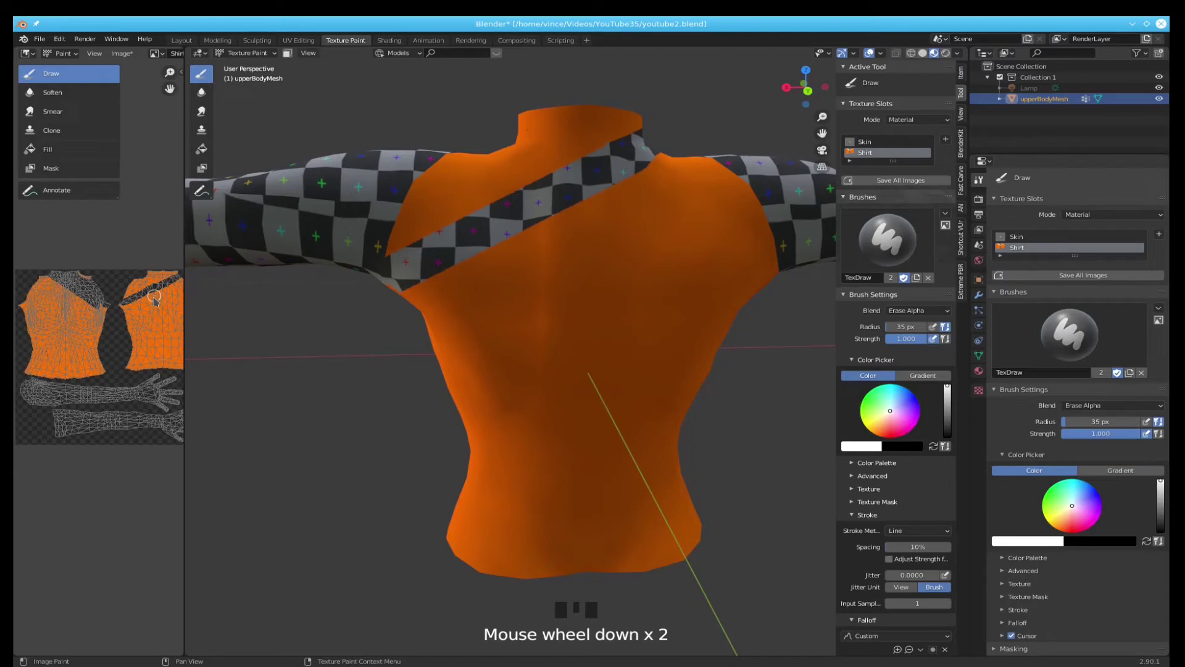
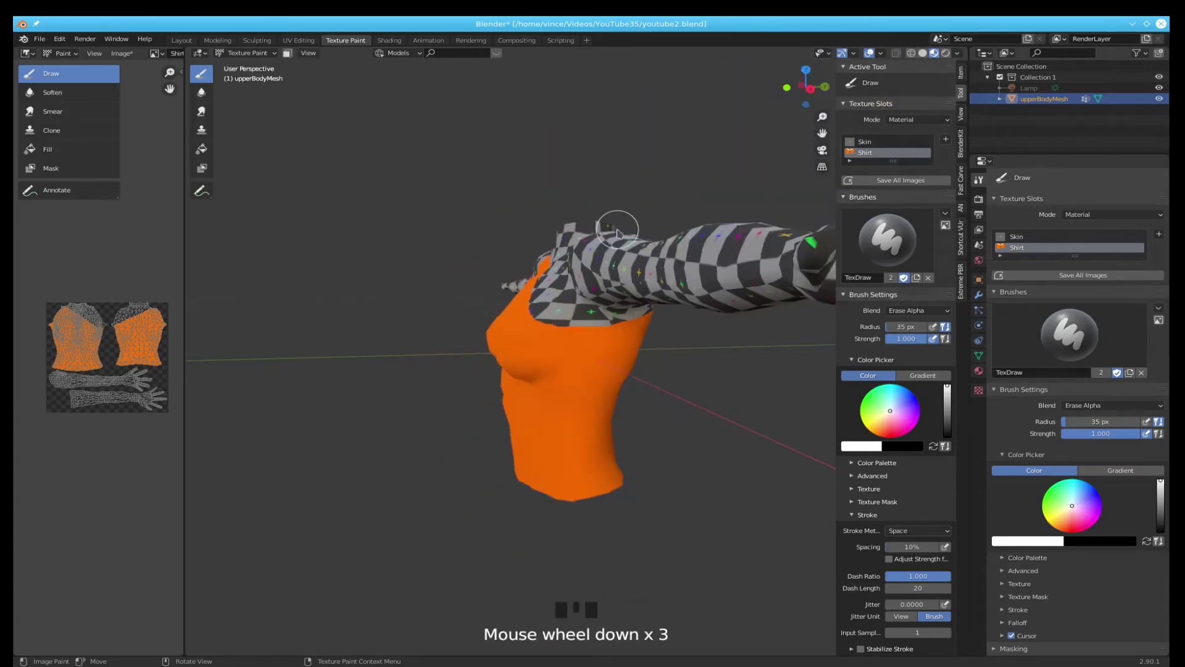
# - Orbit and zoom around the painted torso, then settle on the front orthographic view
pyautogui.moveTo(625, 264); pyautogui.dragTo(417, 306)
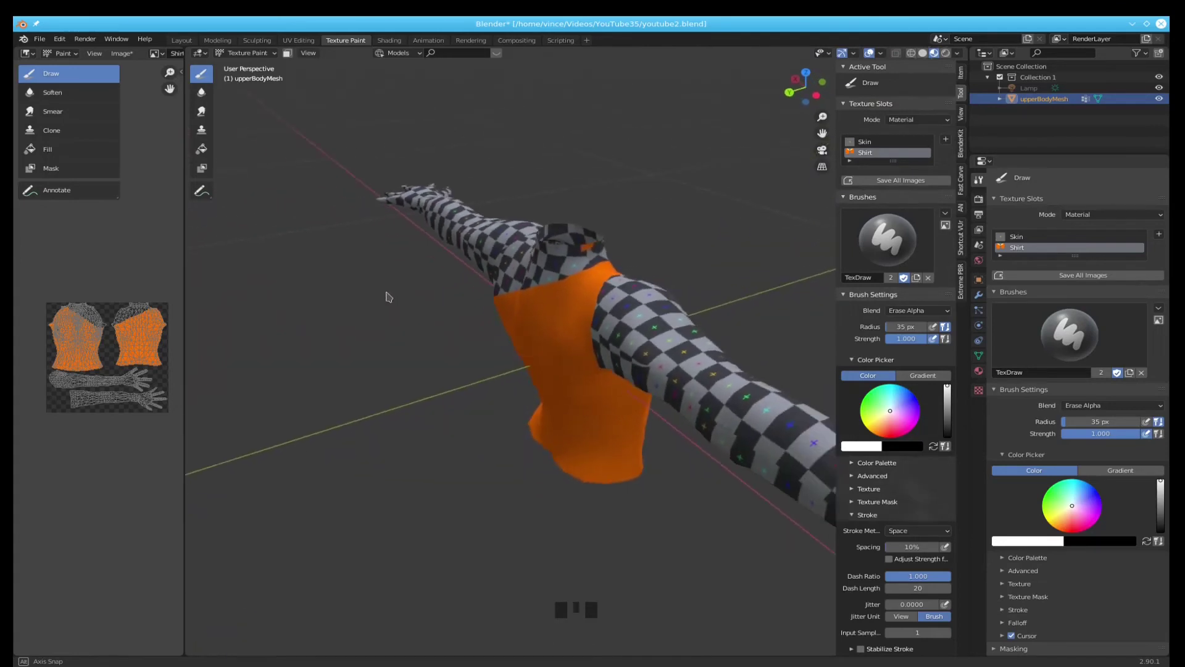
pyautogui.moveTo(585, 247); pyautogui.dragTo(640, 255)
pyautogui.scroll(-3)
pyautogui.scroll(-3)
pyautogui.moveTo(626, 298); pyautogui.dragTo(514, 285)
pyautogui.scroll(3)
pyautogui.press('KP_1')
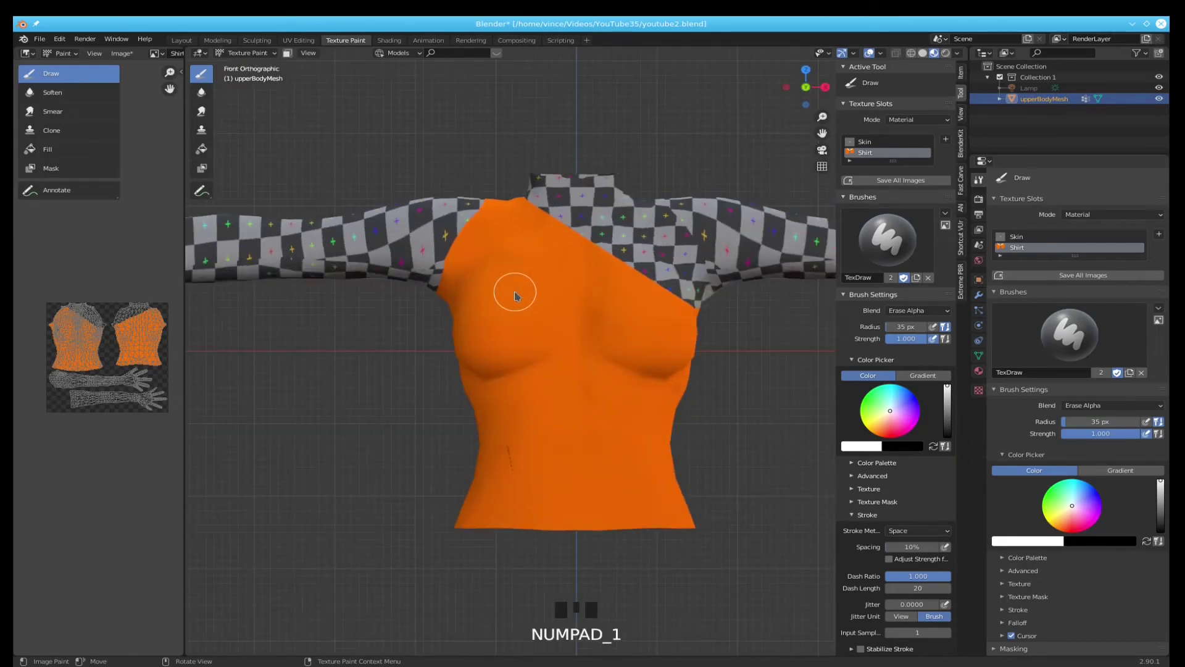
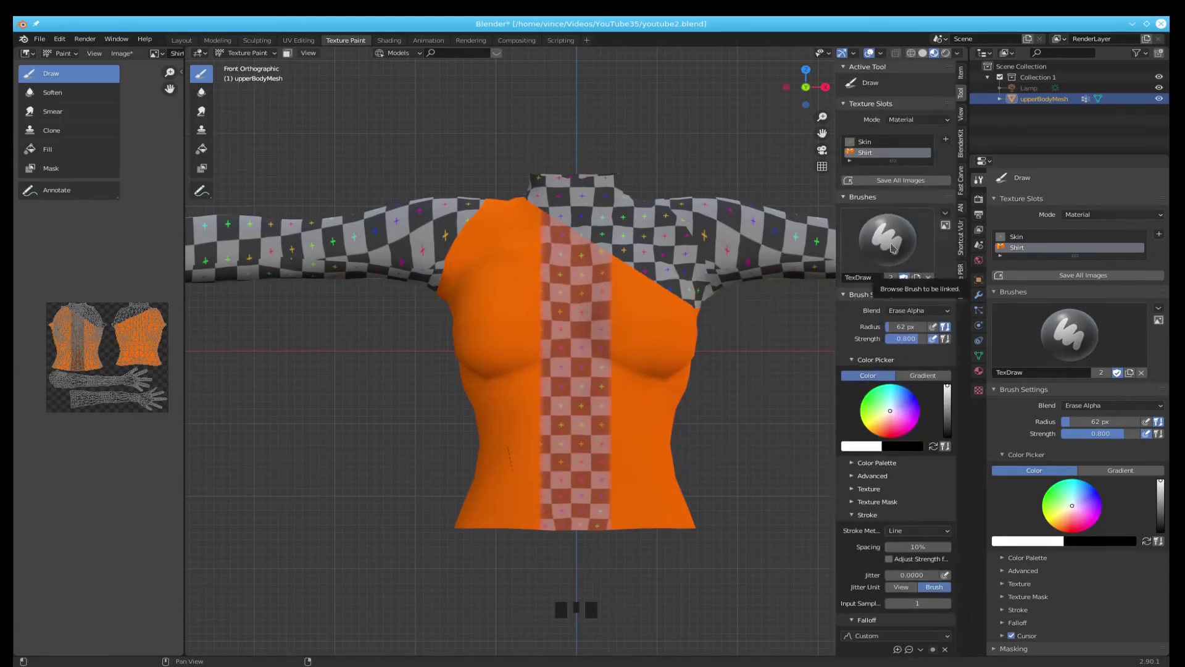
# - Zoom in on the torso centre while erasing the translucent vertical stripe
pyautogui.scroll(3)
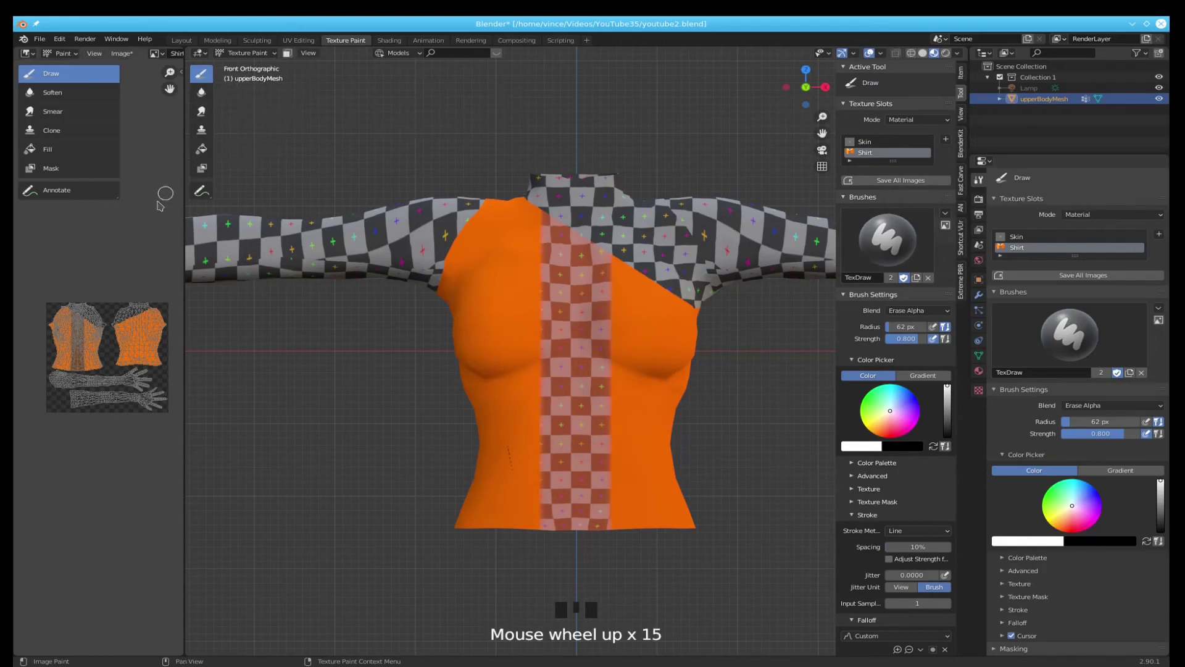